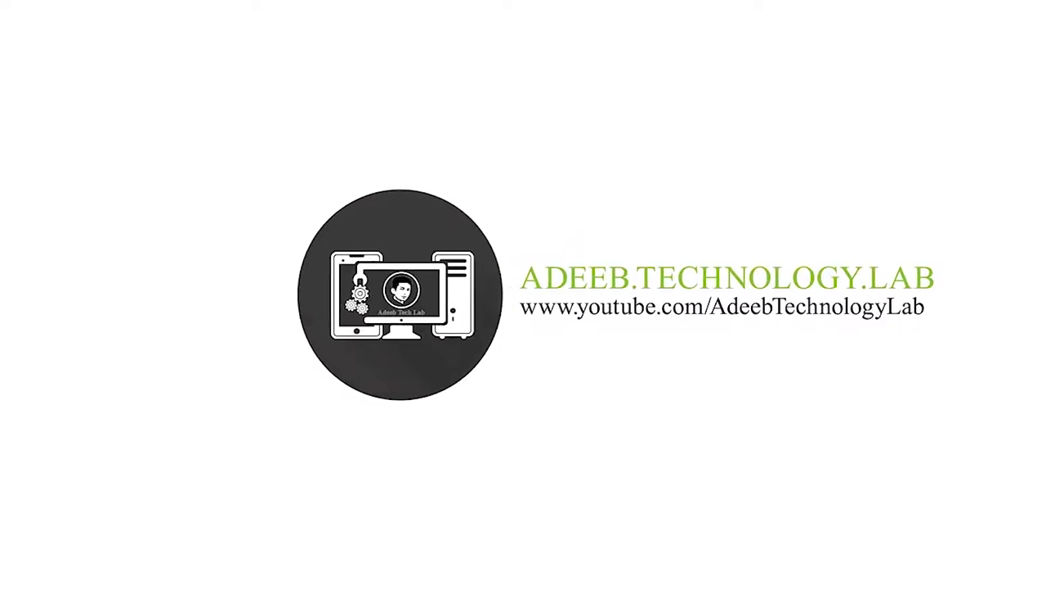
Step: Select Office Wall Logo.psd inside the Office Wall Logo folder
{"action": "left_click", "coordinate": [485, 304]}
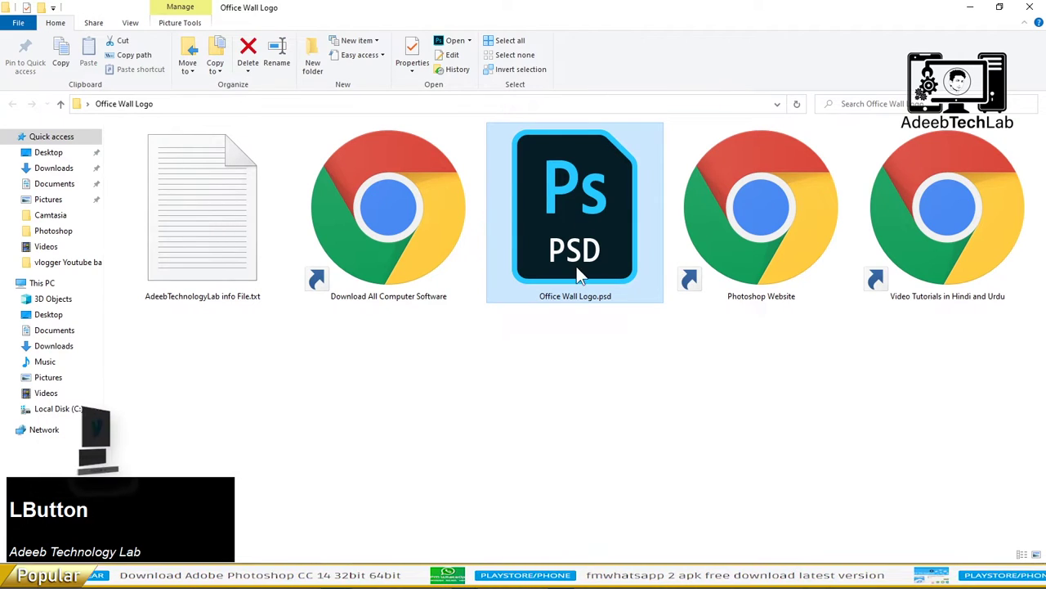
Step: Open Office Wall Logo.psd with Photoshop and hide the LOGO MOCKUP placeholder artwork
{"action": "right_click", "coordinate": [580, 214]}
{"action": "left_click", "coordinate": [629, 219]}
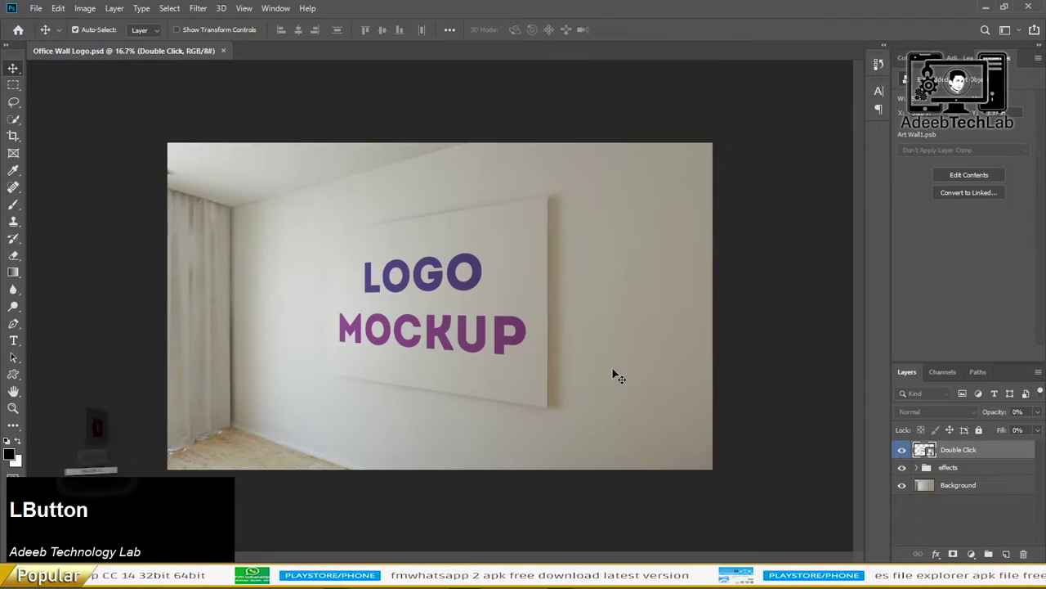
{"action": "scroll", "scroll_direction": "up", "scroll_amount": 3}
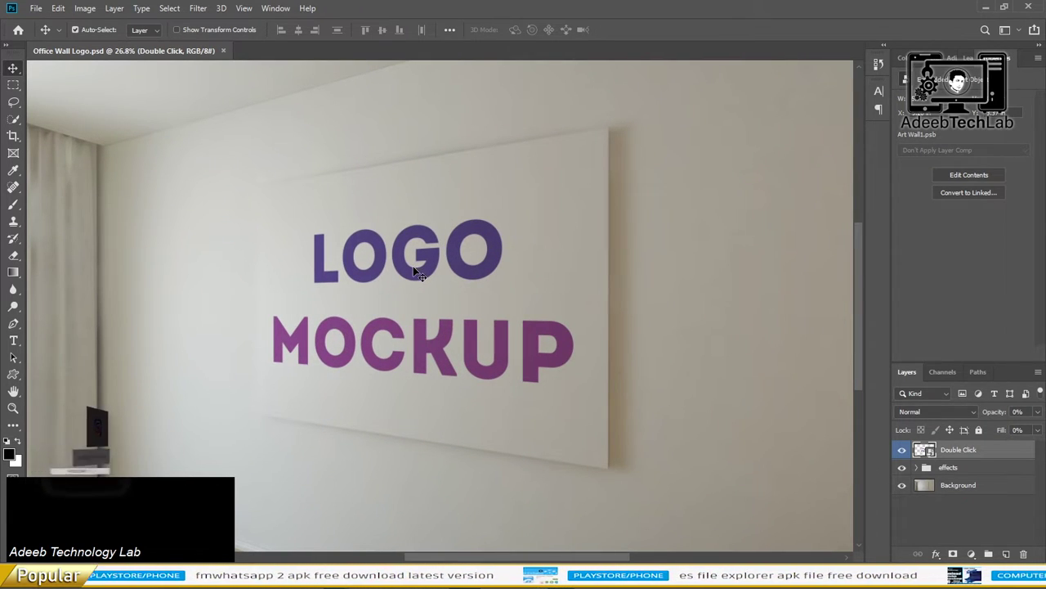
{"action": "scroll", "scroll_direction": "down", "scroll_amount": 3}
{"action": "scroll", "scroll_direction": "up", "scroll_amount": 3}
{"action": "scroll", "scroll_direction": "up", "scroll_amount": 3}
{"action": "left_click", "coordinate": [931, 453]}
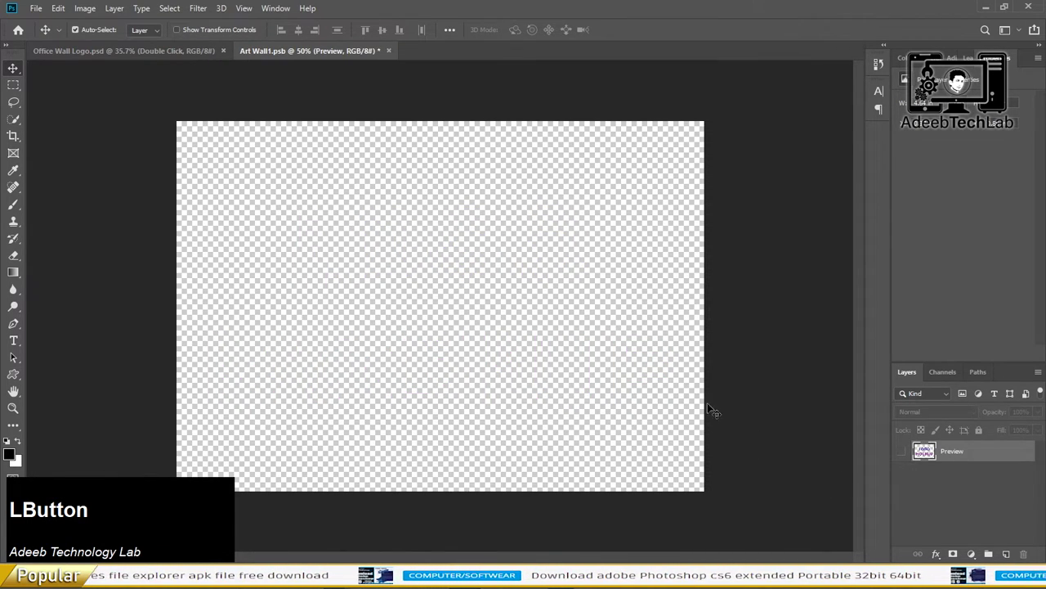
Step: In Downloads select the round icon, ATLab (1), Urdu calligraphy, ATLab.png and SA w.png images
{"action": "key", "text": "alt+Tab"}
{"action": "left_click", "coordinate": [359, 345]}
{"action": "scroll", "scroll_direction": "down", "scroll_amount": 3}
{"action": "left_click", "coordinate": [454, 204]}
{"action": "scroll", "scroll_direction": "down", "scroll_amount": 3}
{"action": "left_click", "coordinate": [628, 507]}
{"action": "left_click", "coordinate": [714, 504]}
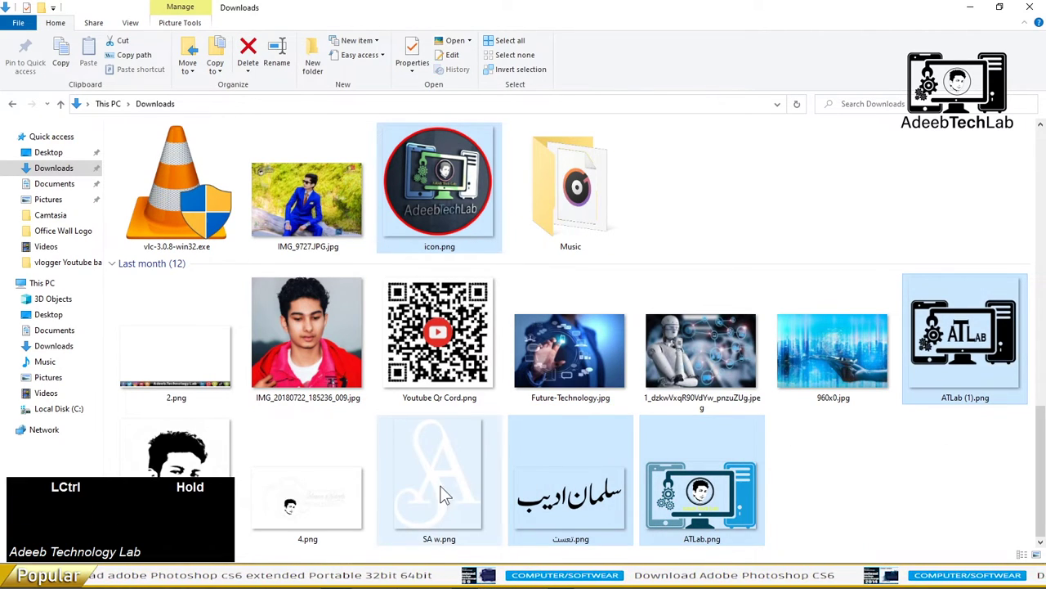
{"action": "left_click", "coordinate": [431, 497]}
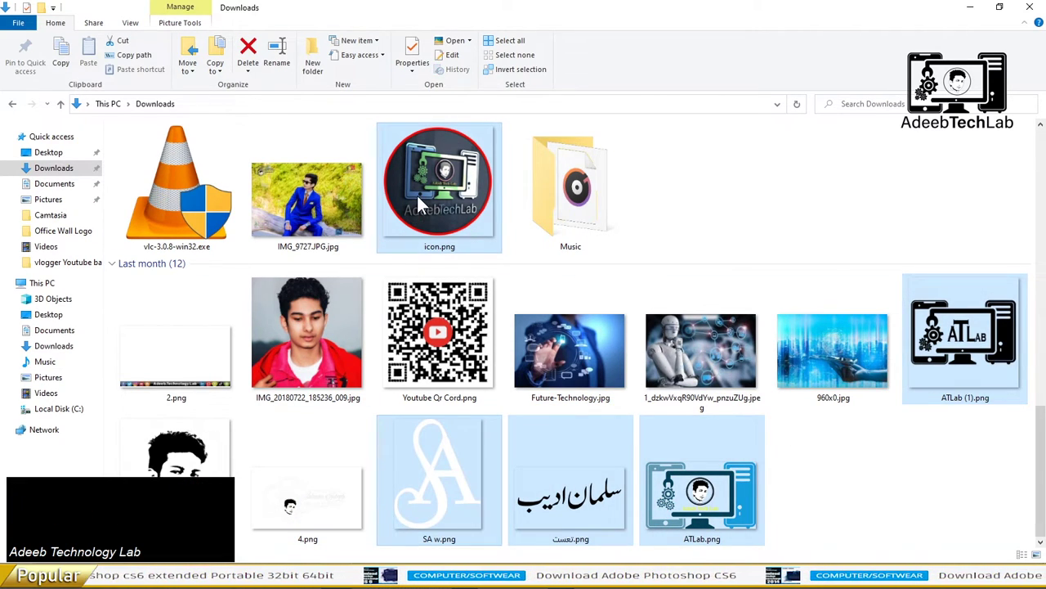
Step: Drop the five logo images into Art Wall1.psb as placed layers, then hide them all
{"action": "left_click", "coordinate": [421, 203]}
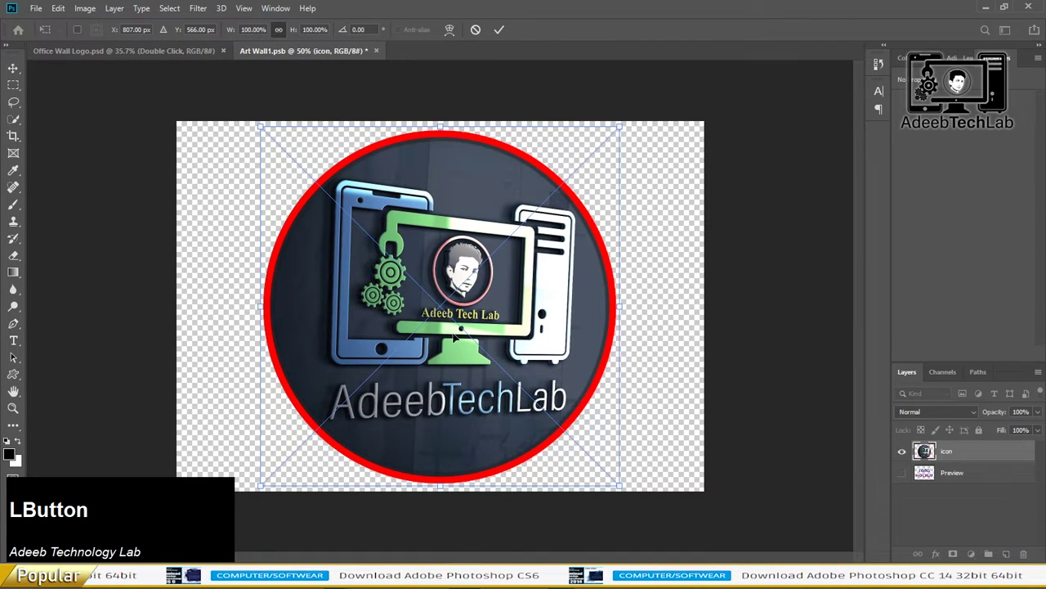
{"action": "key", "text": "Return"}
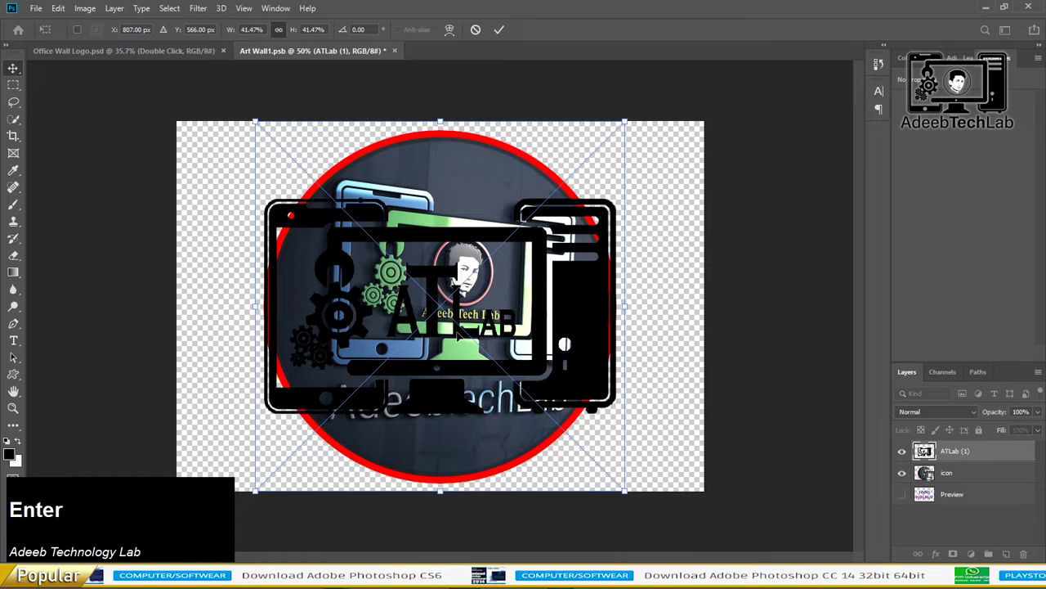
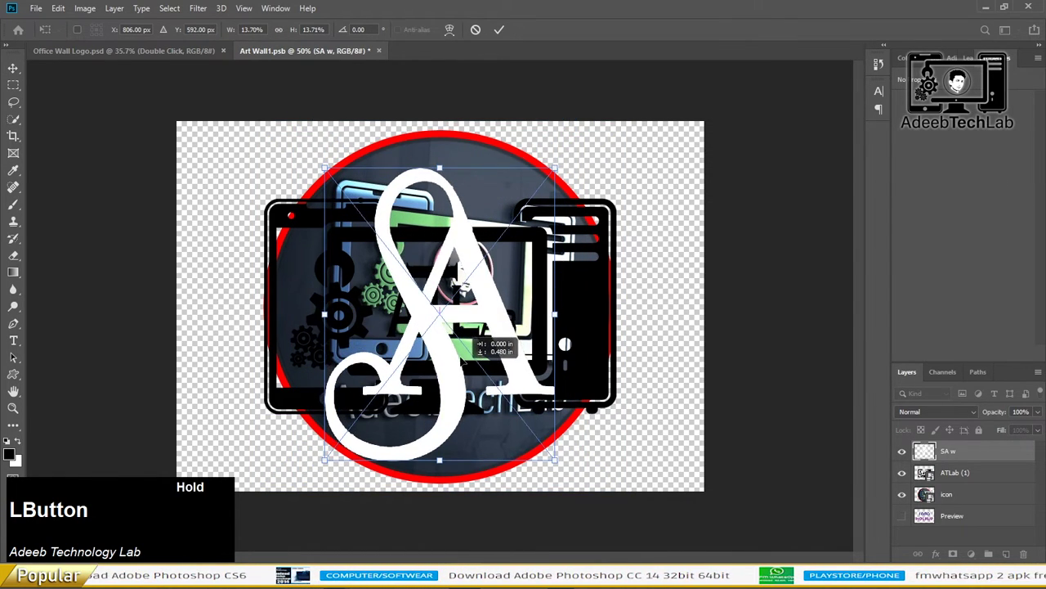
{"action": "key", "text": "Return"}
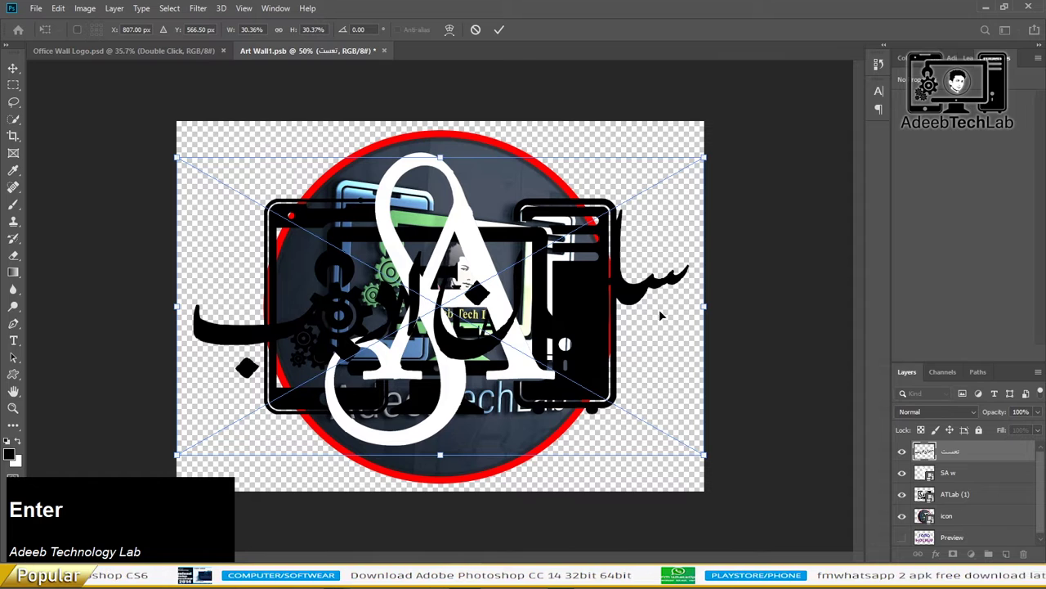
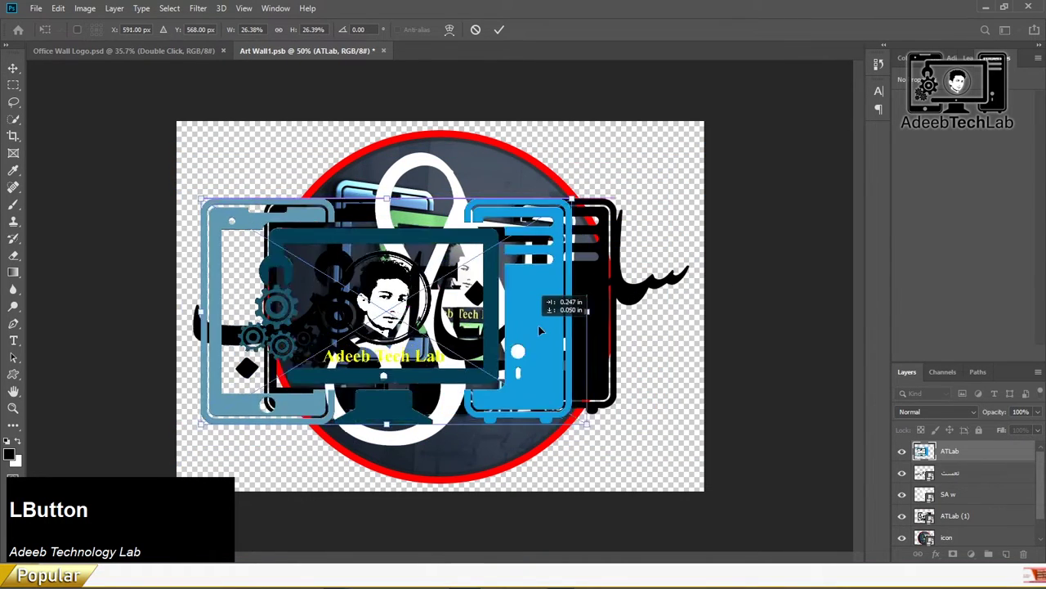
{"action": "key", "text": "Return"}
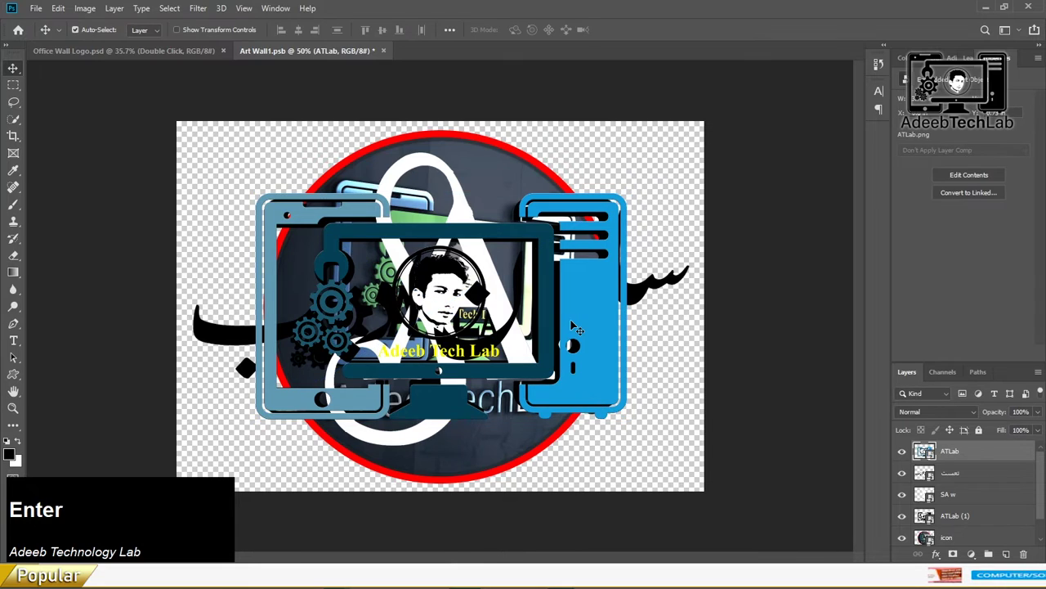
{"action": "left_click", "coordinate": [901, 453]}
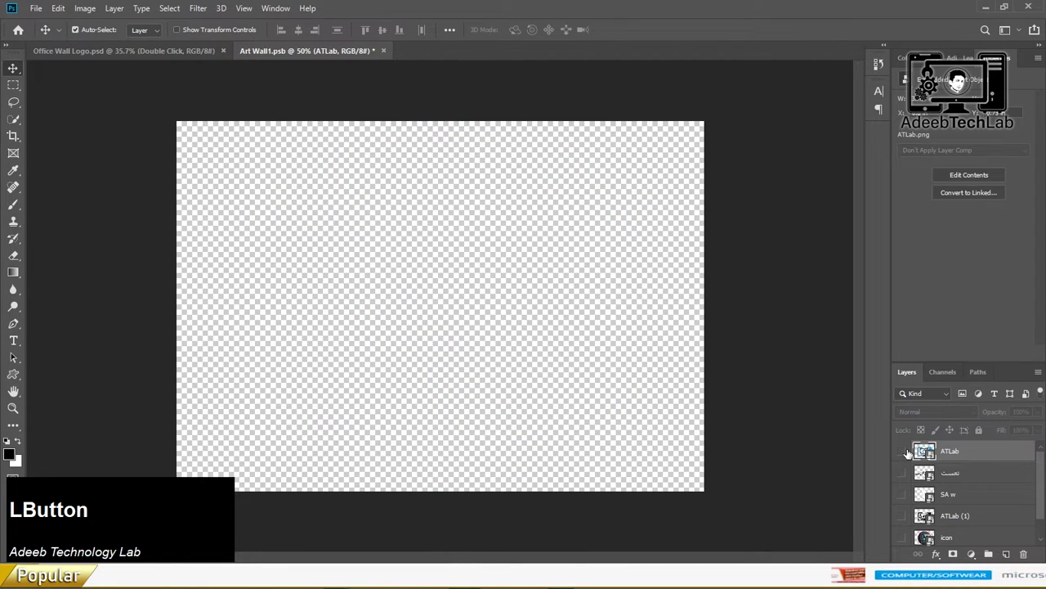
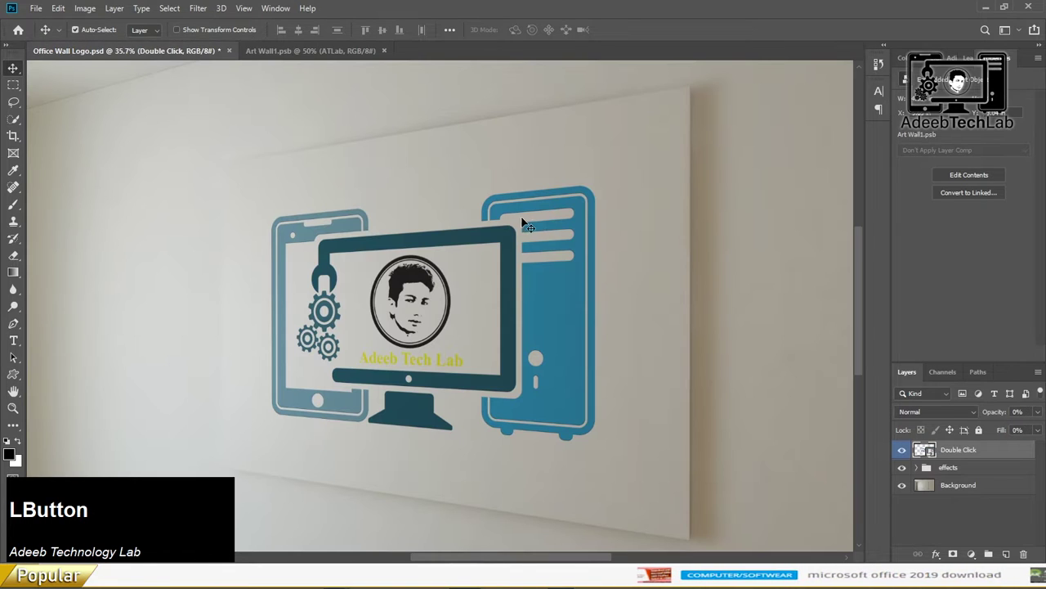
Step: Check the logo on the office wall mockup and return to the Art Wall1.psb artwork
{"action": "scroll", "scroll_direction": "down", "scroll_amount": 3}
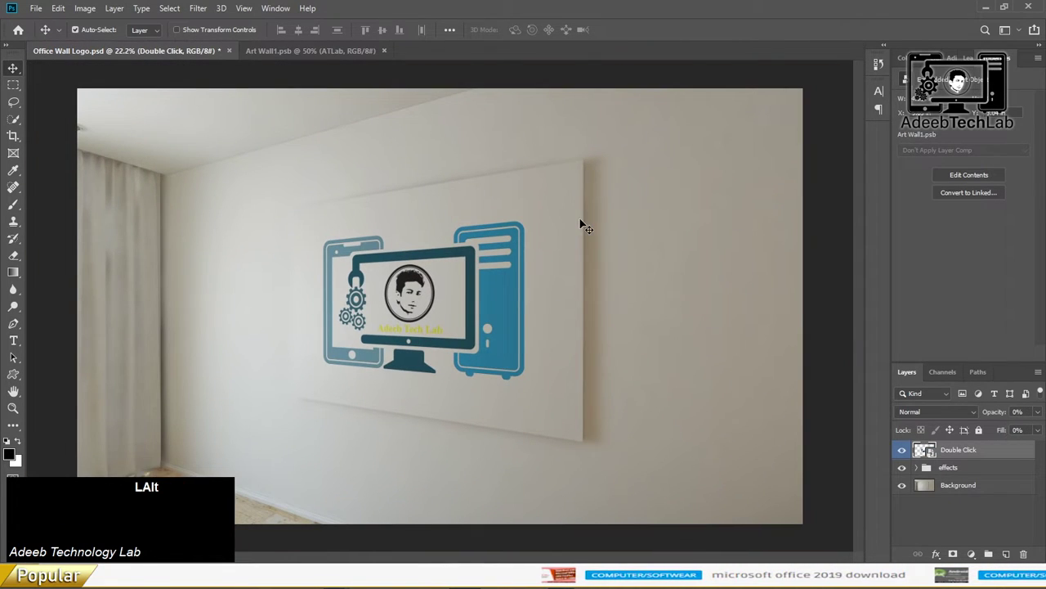
{"action": "scroll", "scroll_direction": "up", "scroll_amount": 3}
{"action": "left_click", "coordinate": [333, 61]}
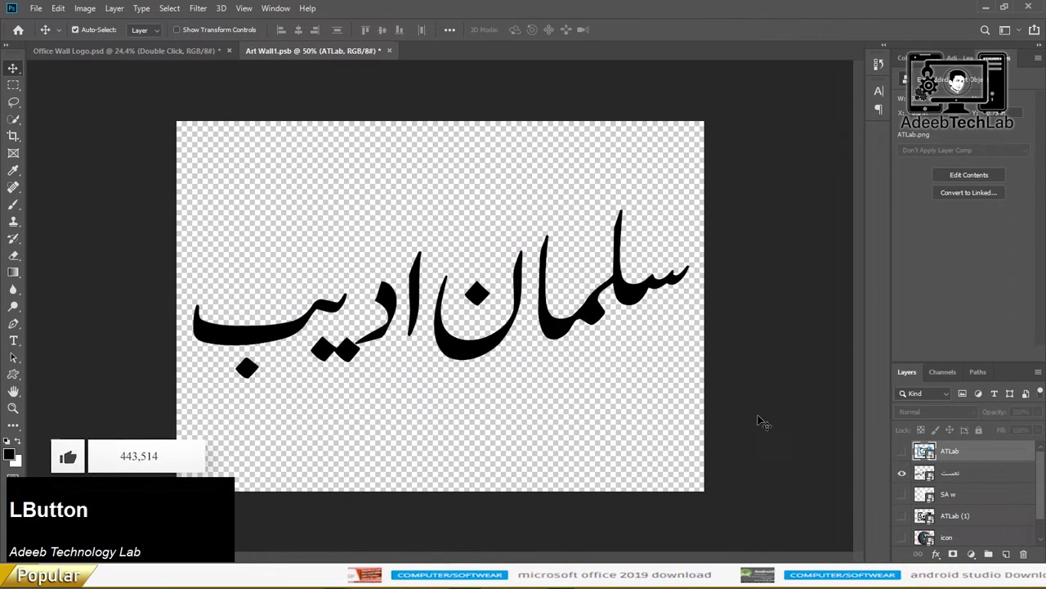
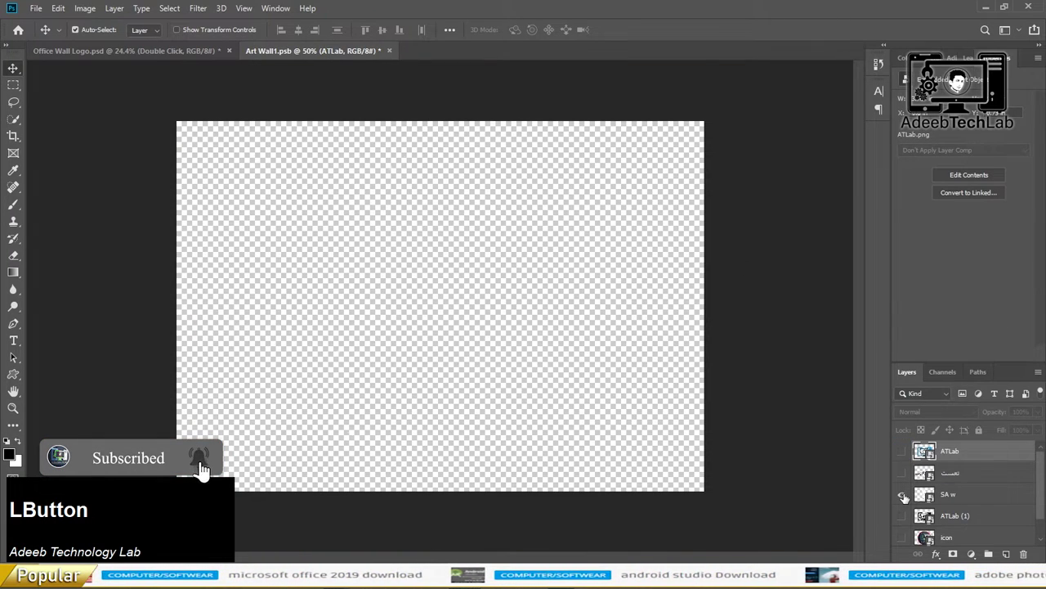
Step: Give the SA monogram a black colour overlay and check it on the office wall mockup
{"action": "left_click", "coordinate": [981, 493]}
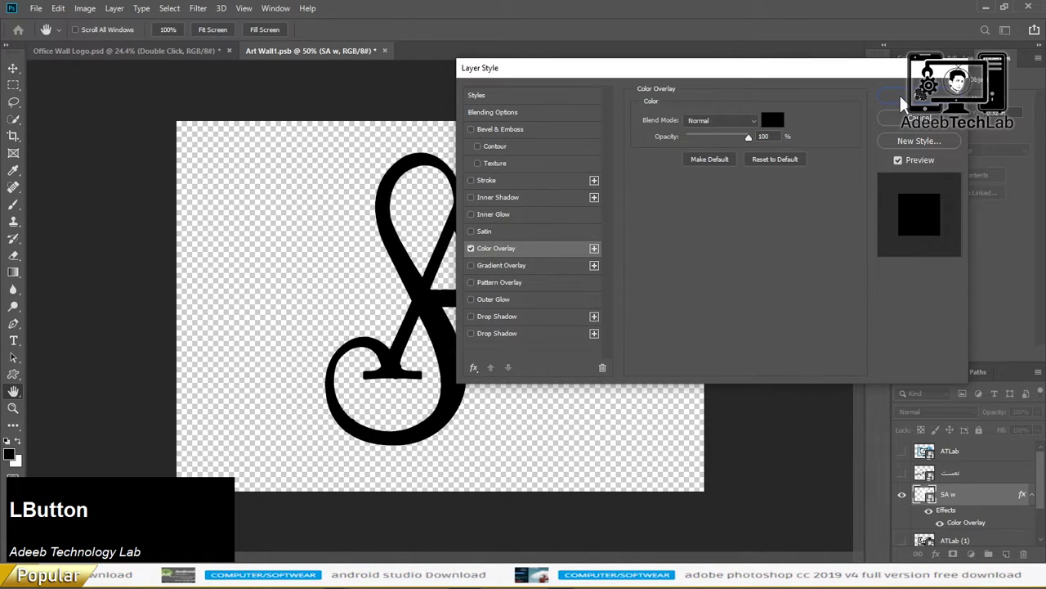
{"action": "key", "text": "ctrl+s"}
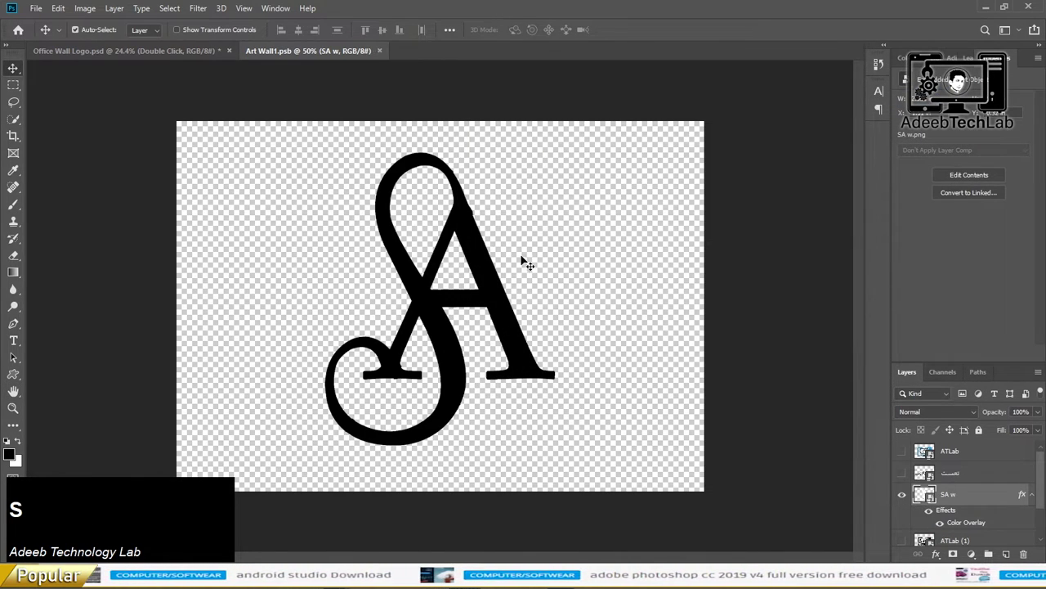
{"action": "left_click", "coordinate": [167, 55]}
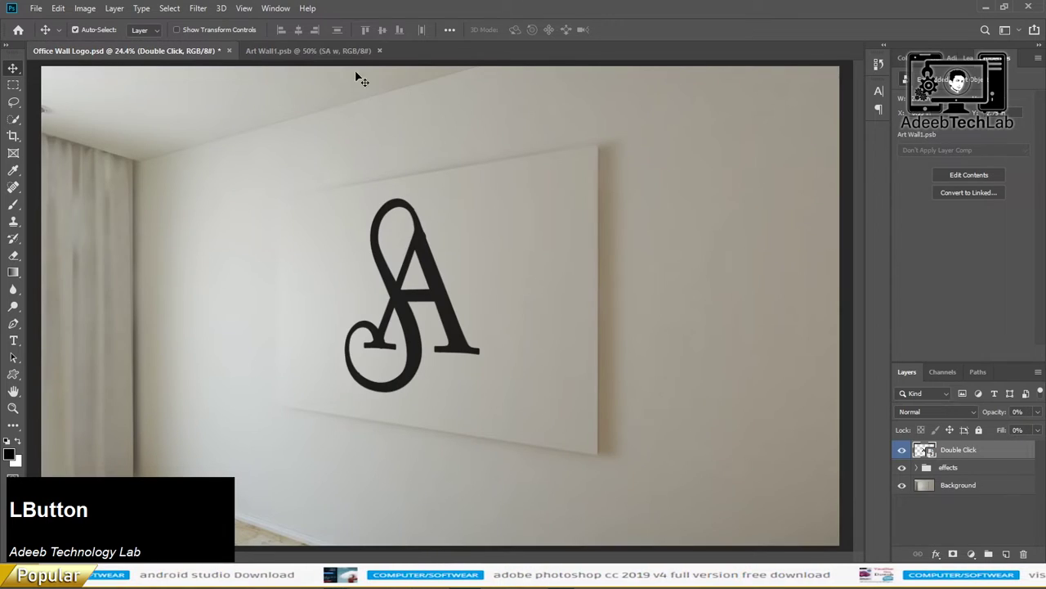
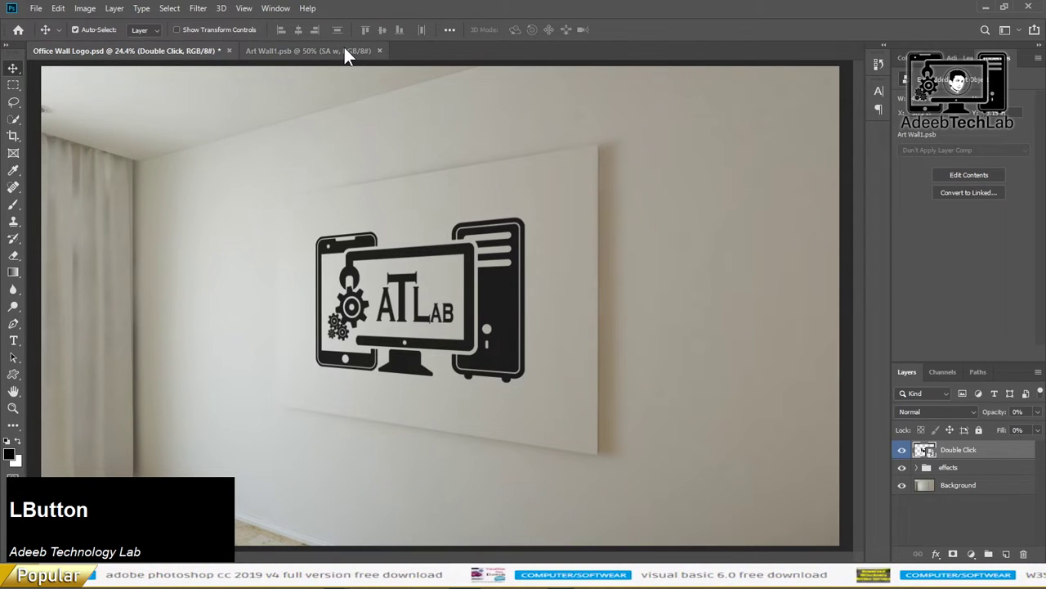
{"action": "scroll", "scroll_direction": "down", "scroll_amount": 3}
Step: Show the round AdeebTechLab icon layer, save the smart object and check it on the wall
{"action": "left_click", "coordinate": [905, 492]}
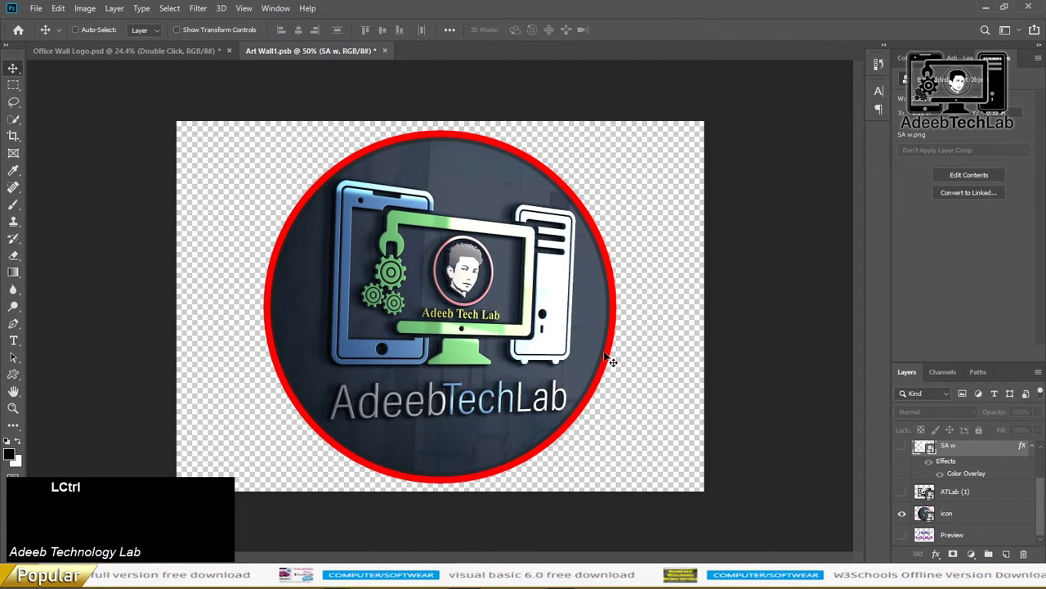
{"action": "key", "text": "ctrl+s"}
{"action": "left_click", "coordinate": [139, 56]}
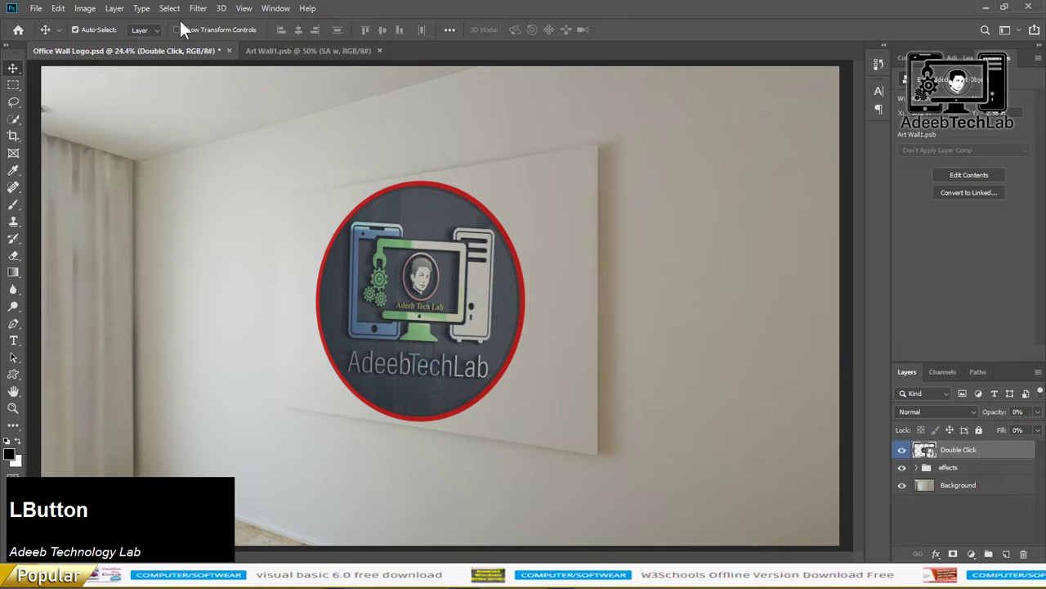
{"action": "left_click", "coordinate": [288, 56]}
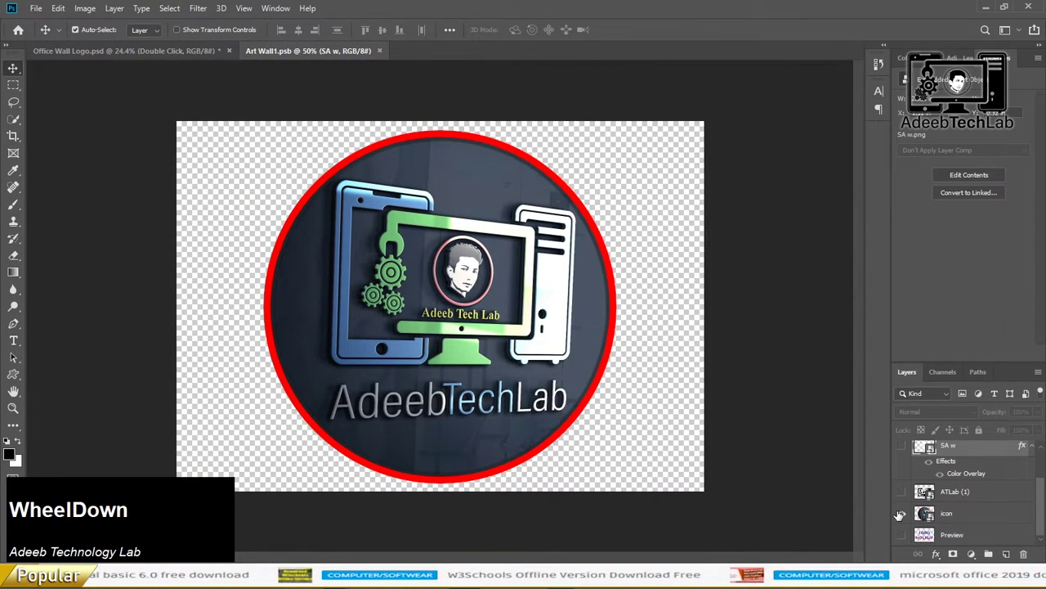
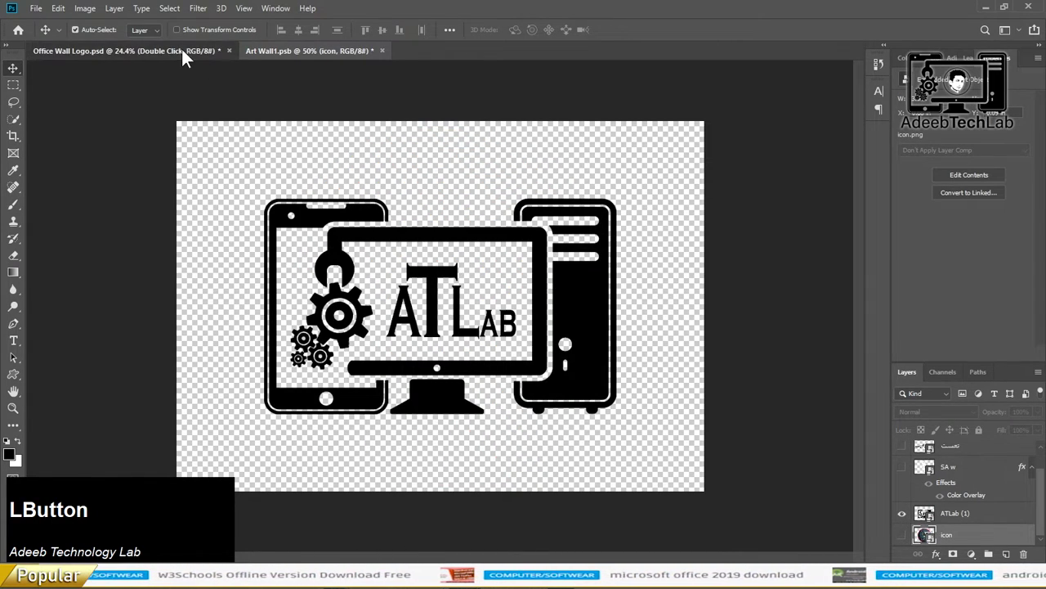
Step: Show only the black ATLab logo layer, save Art Wall1.psb and return to the mockup
{"action": "left_click", "coordinate": [334, 63]}
{"action": "key", "text": "ctrl+l"}
{"action": "key", "text": "ctrl+s"}
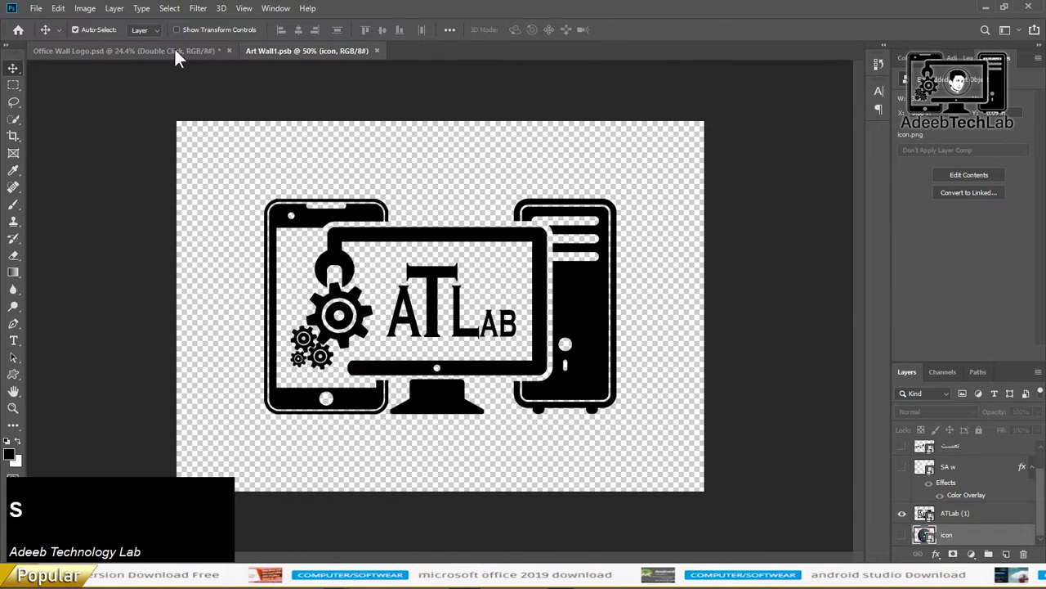
Step: Save the mockup as Office Wall Logo.jpg at JPEG quality 12 and close the document
{"action": "left_click", "coordinate": [178, 57]}
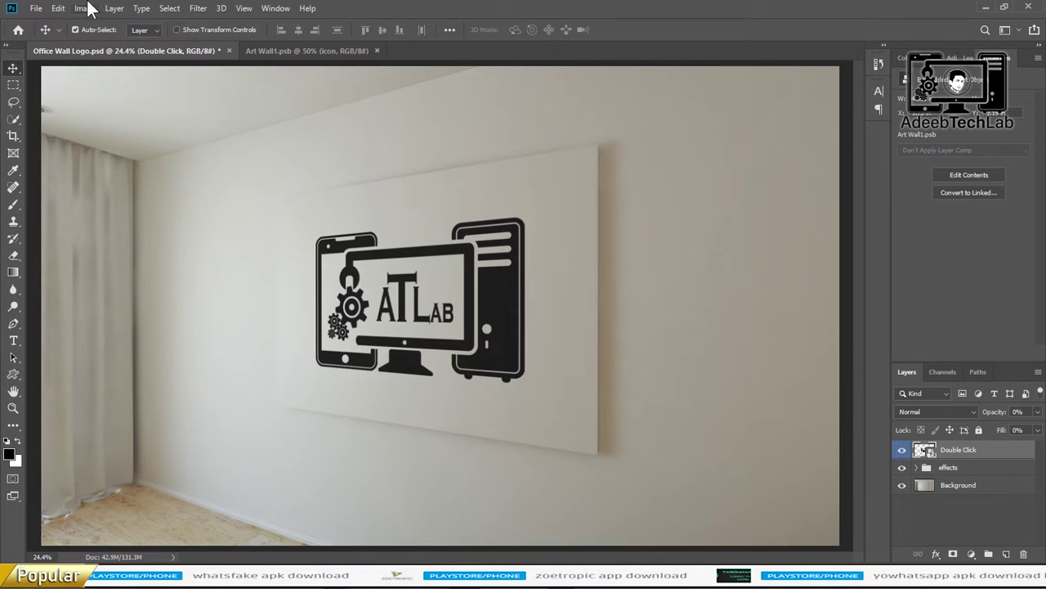
{"action": "left_click", "coordinate": [48, 19]}
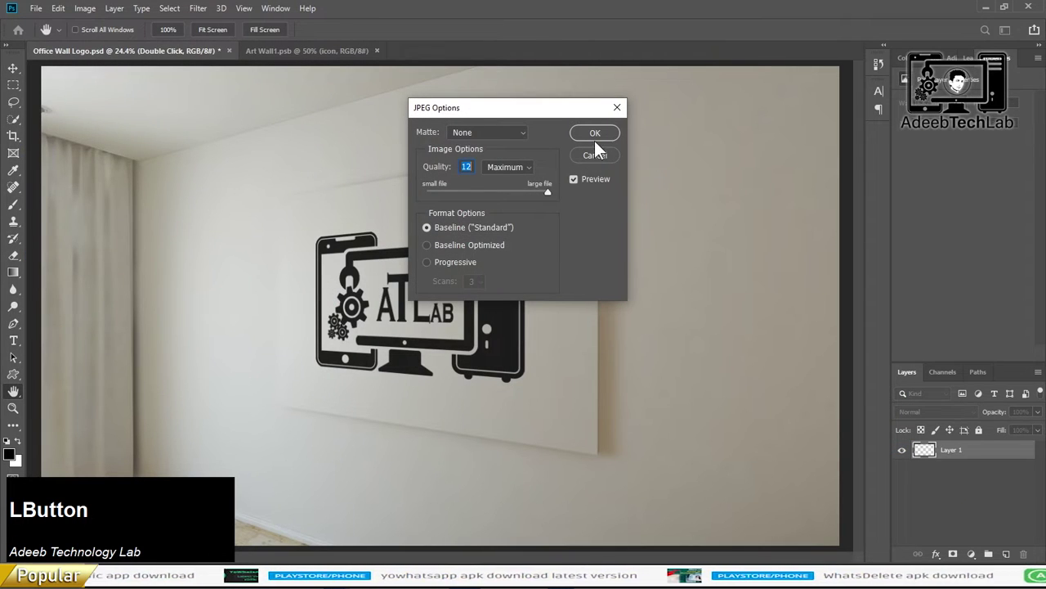
{"action": "key", "text": "ctrl+s"}
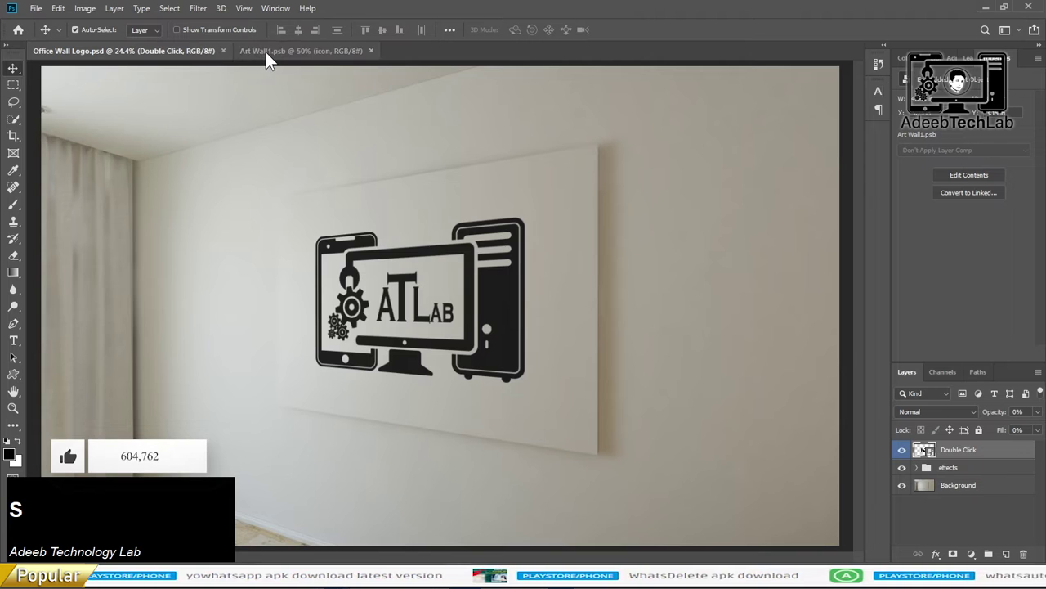
{"action": "left_click", "coordinate": [228, 58]}
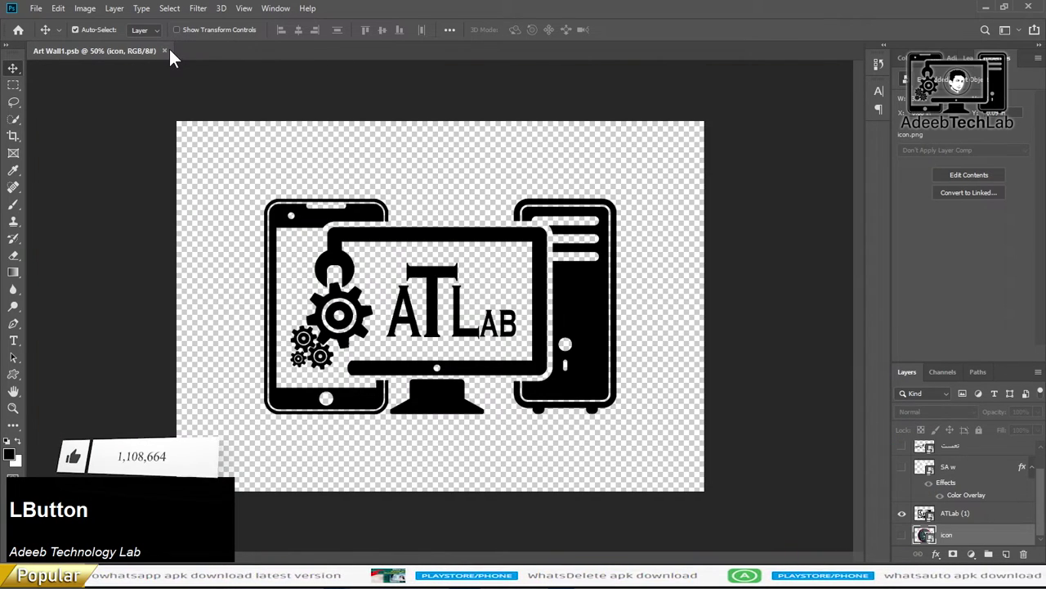
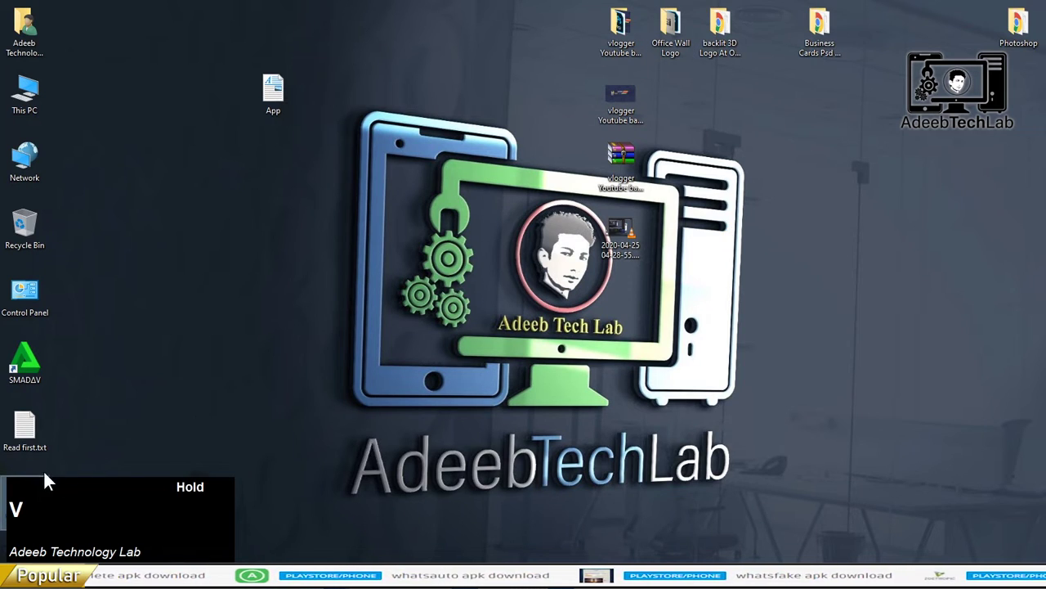
Step: Reopen the Office Wall Logo folder and start editing the info text file's name to copy it
{"action": "left_click", "coordinate": [15, 496]}
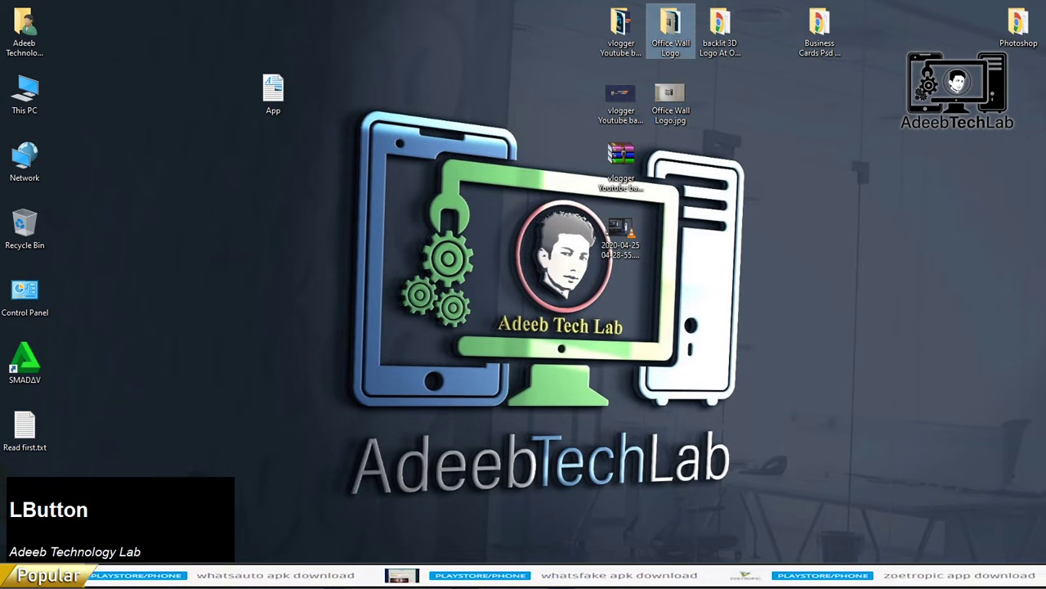
{"action": "left_click", "coordinate": [337, 502]}
{"action": "left_click", "coordinate": [409, 486]}
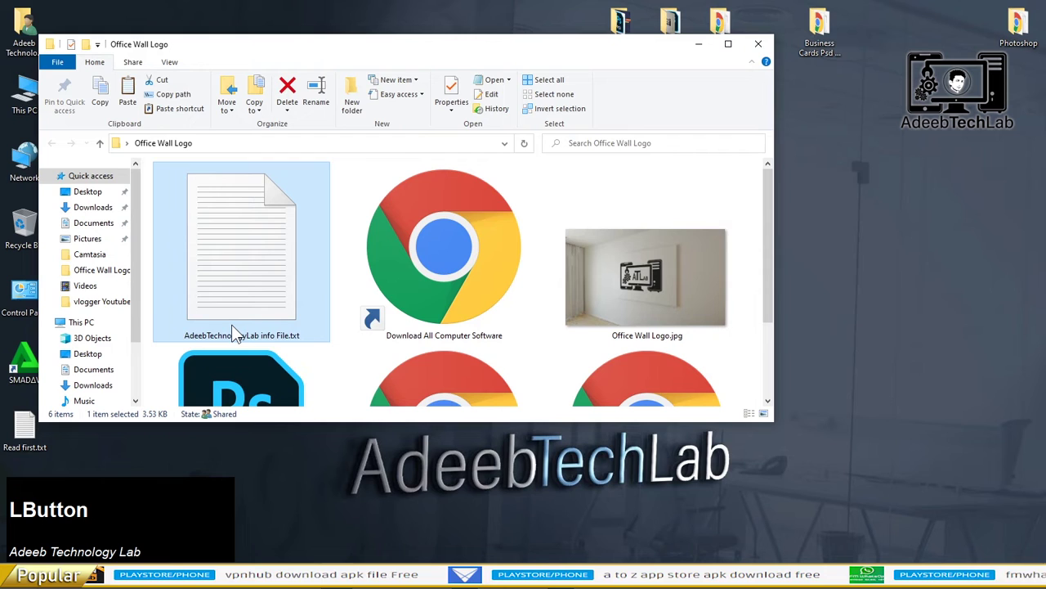
{"action": "key", "text": "F2"}
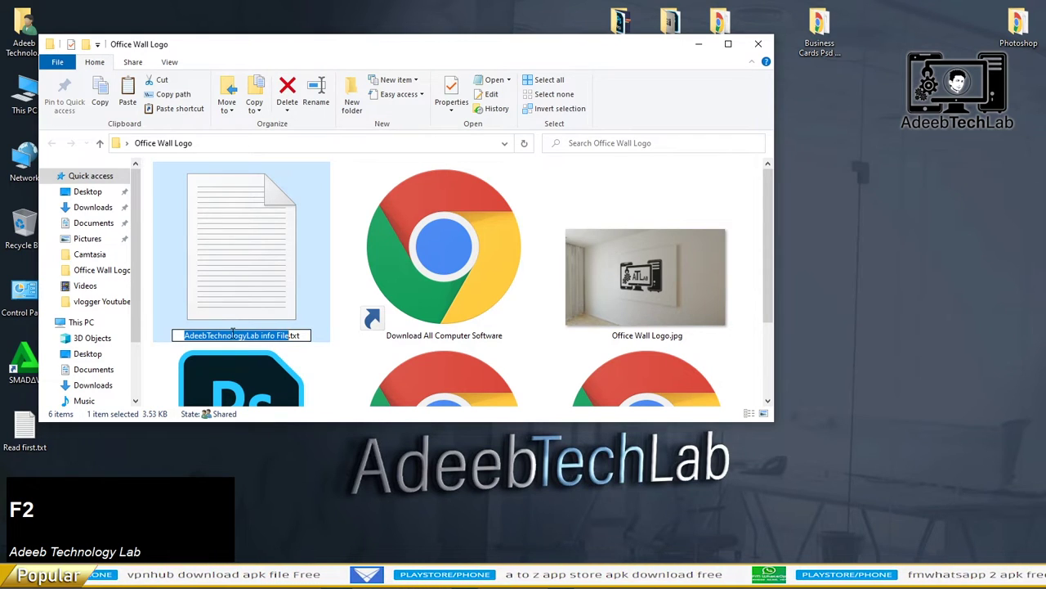
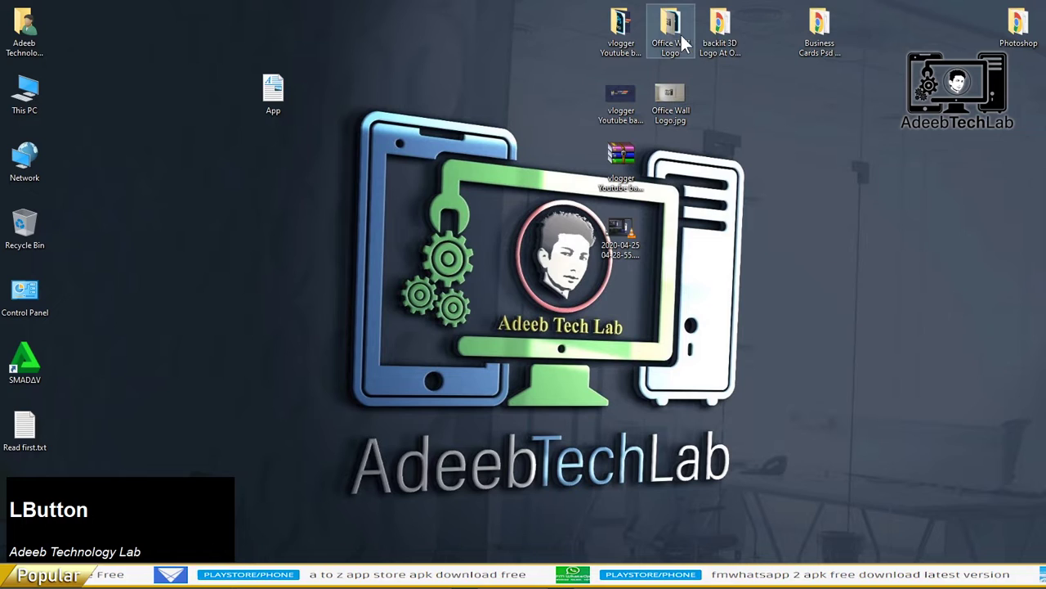
Step: Add the Office Wall Logo folder to a WinRAR archive with the pasted, edited password
{"action": "right_click", "coordinate": [674, 39]}
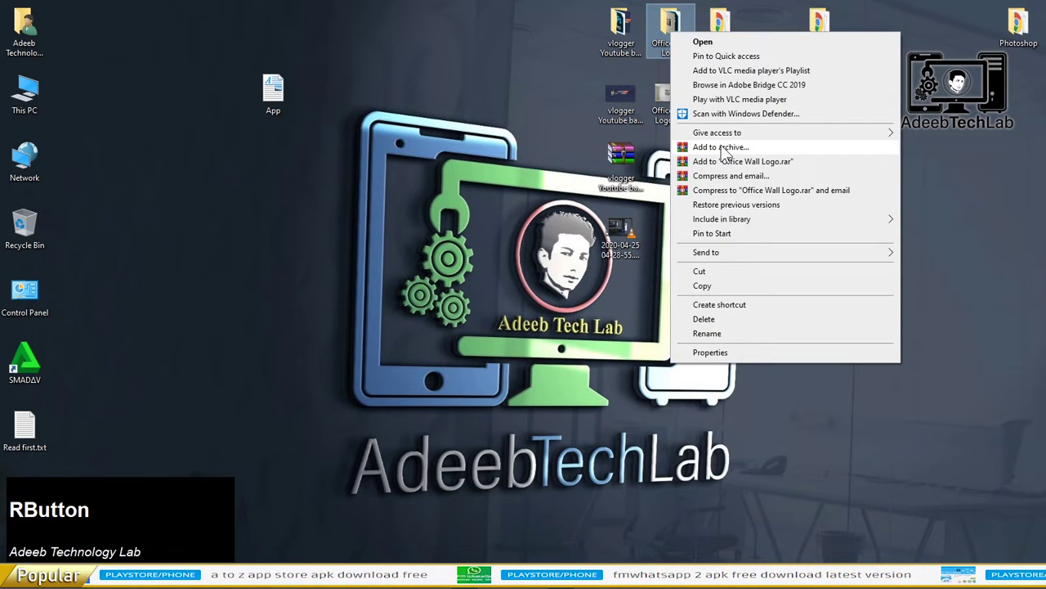
{"action": "left_click", "coordinate": [726, 155]}
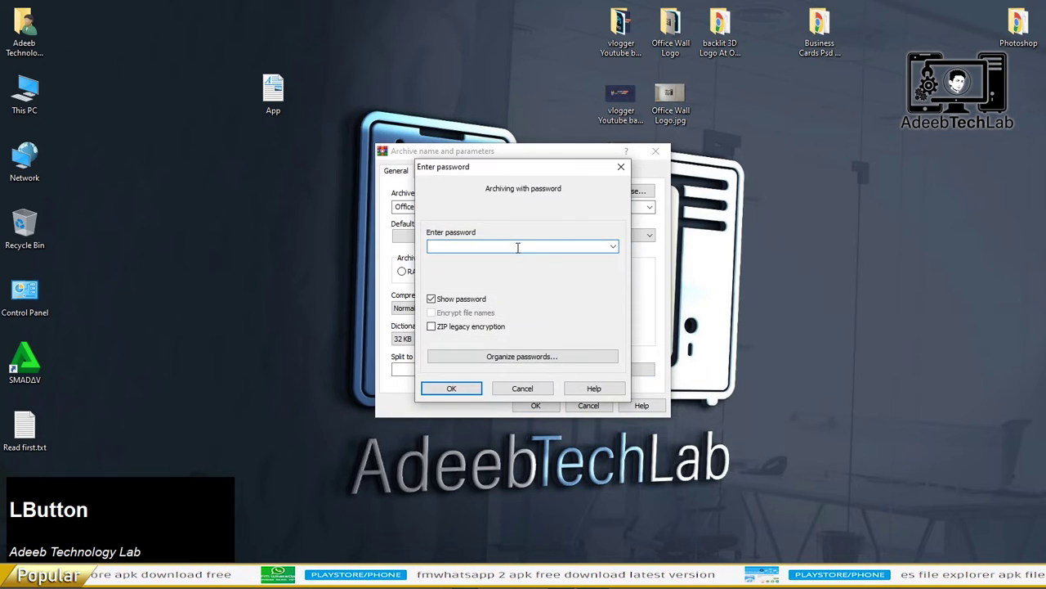
{"action": "key", "text": "ctrl+v"}
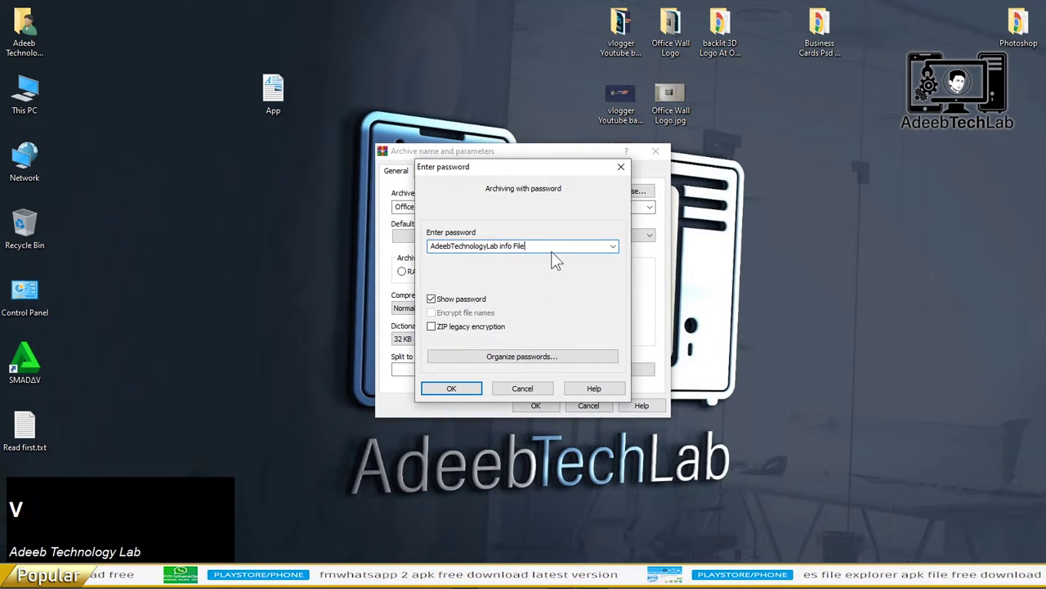
{"action": "key", "text": "BackSpace"}
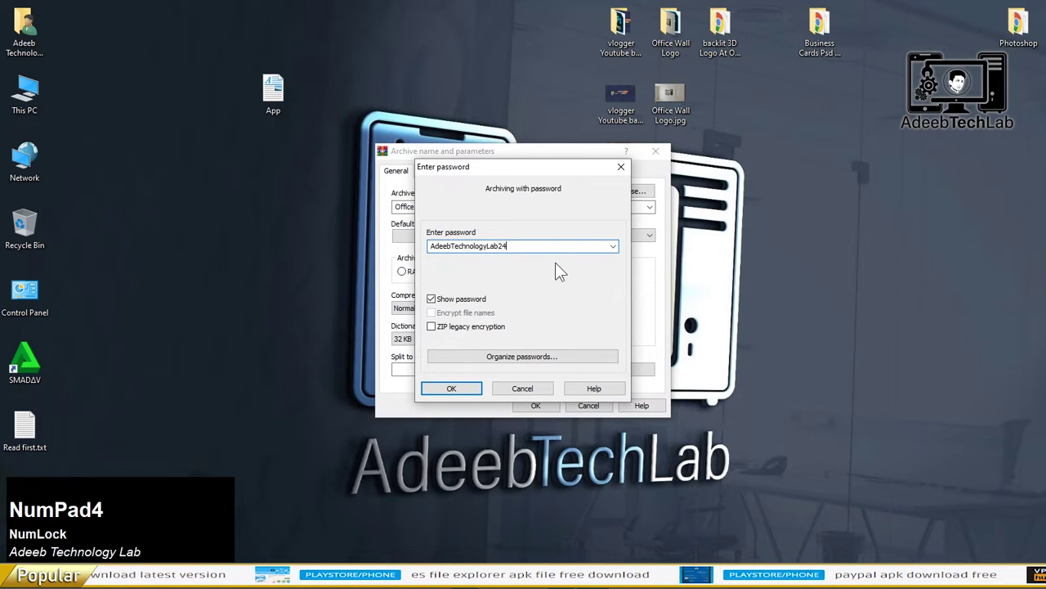
{"action": "key", "text": "KP_4"}
{"action": "key", "text": "Num_Lock"}
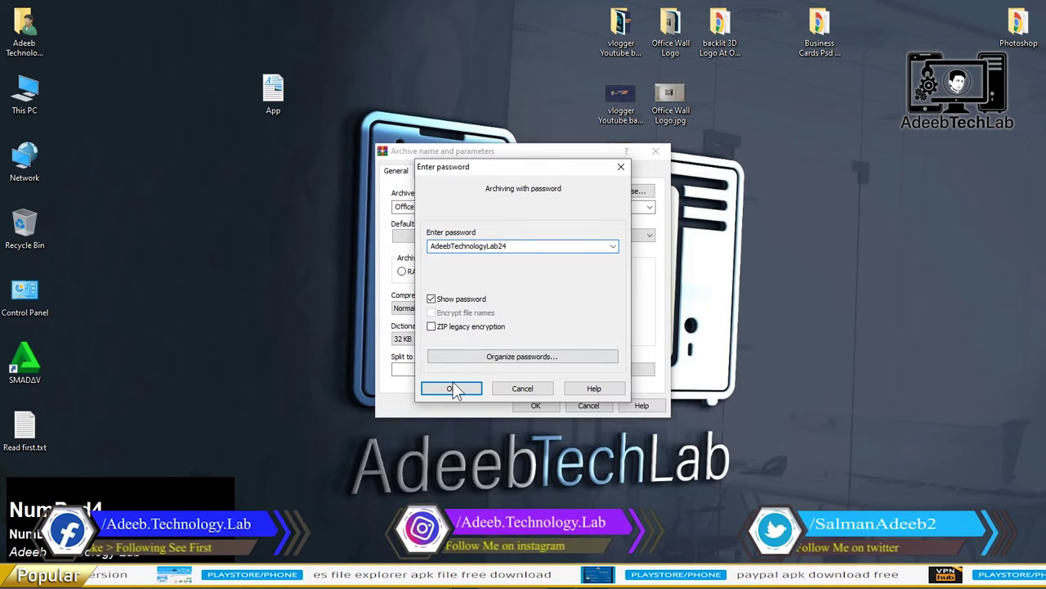
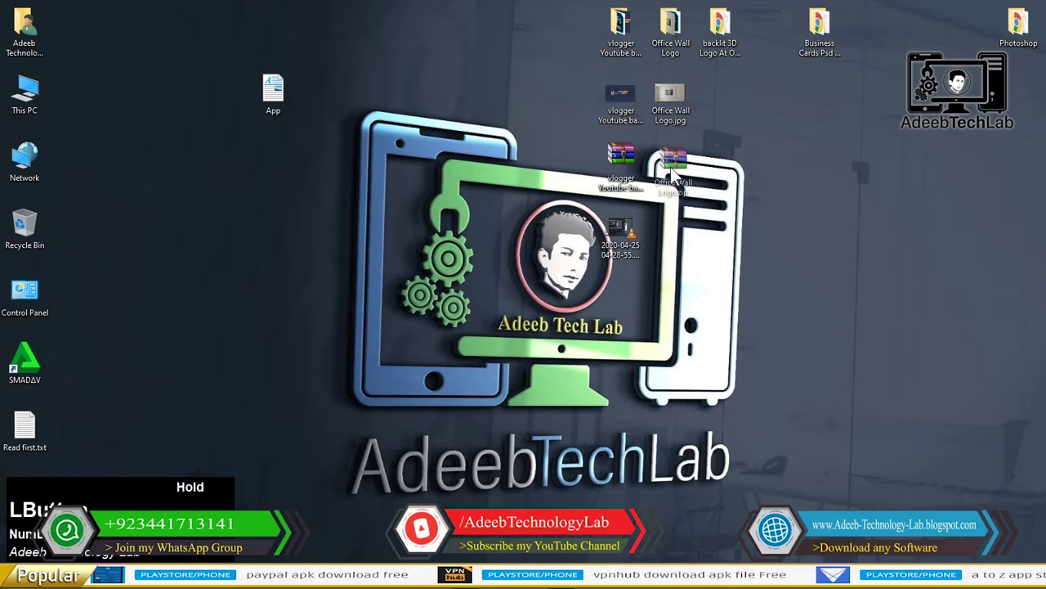
Step: Bring up the context menu options for the new archive on the desktop
{"action": "right_click", "coordinate": [739, 167]}
{"action": "left_click", "coordinate": [783, 208]}
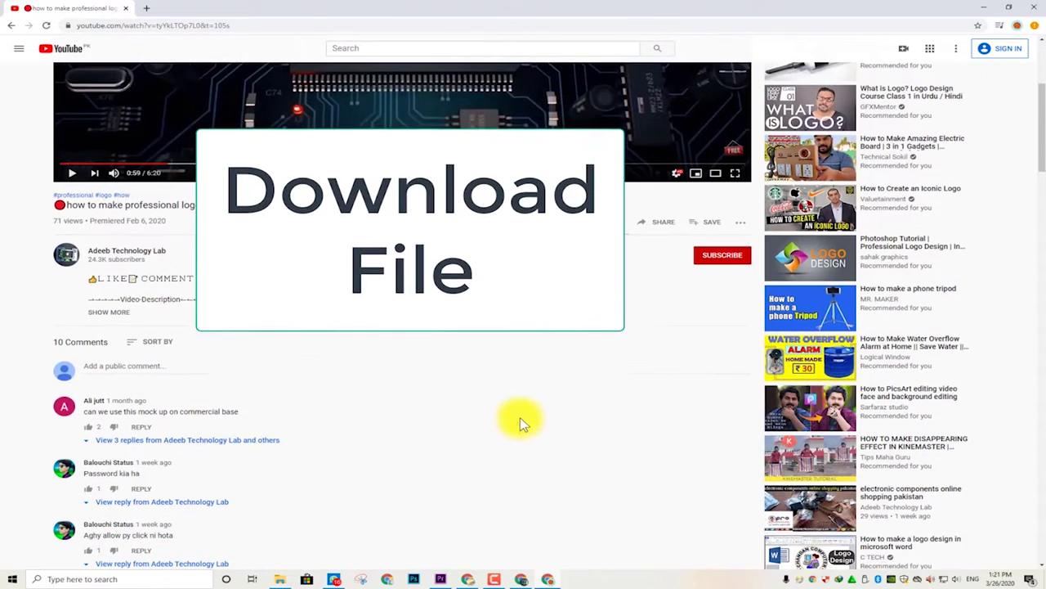